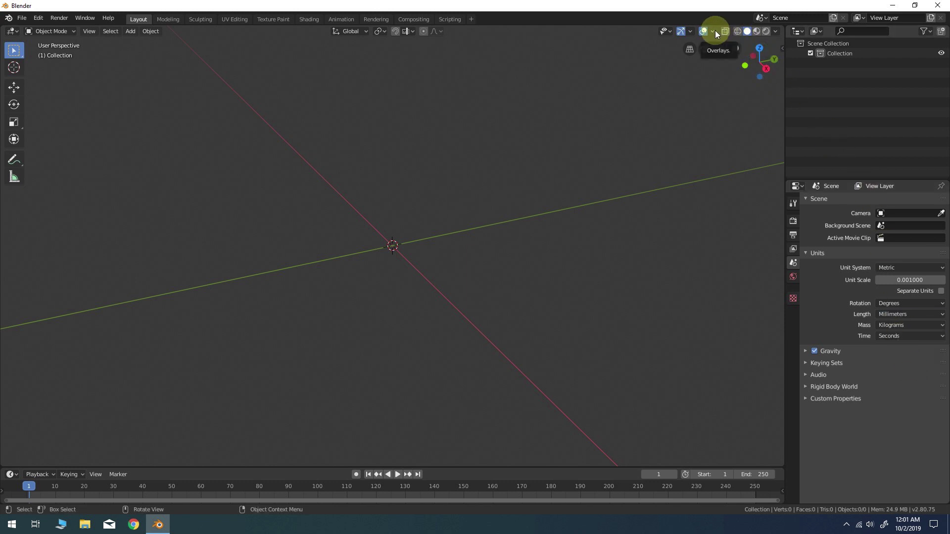
Step: Show the floor grid in the 3D viewport via the overlays
click(720, 35)
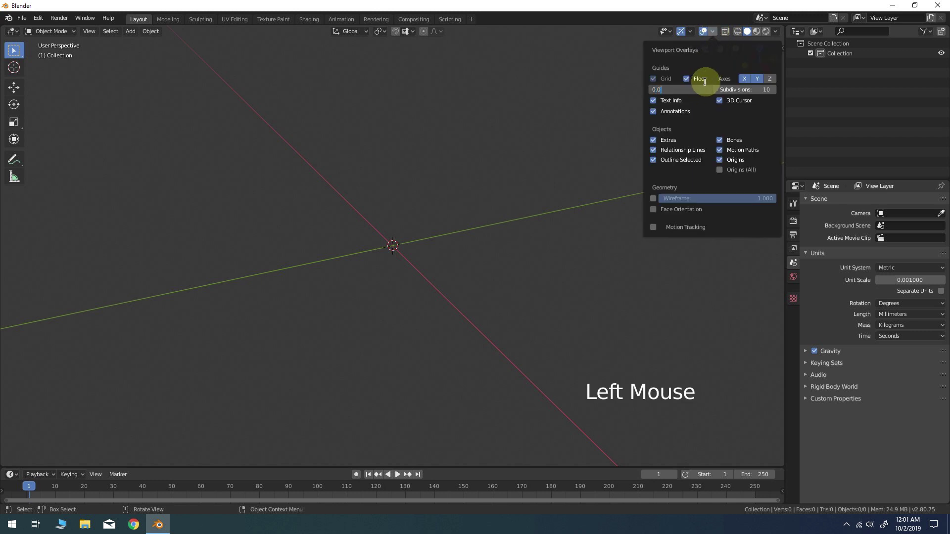
key(KP_0)
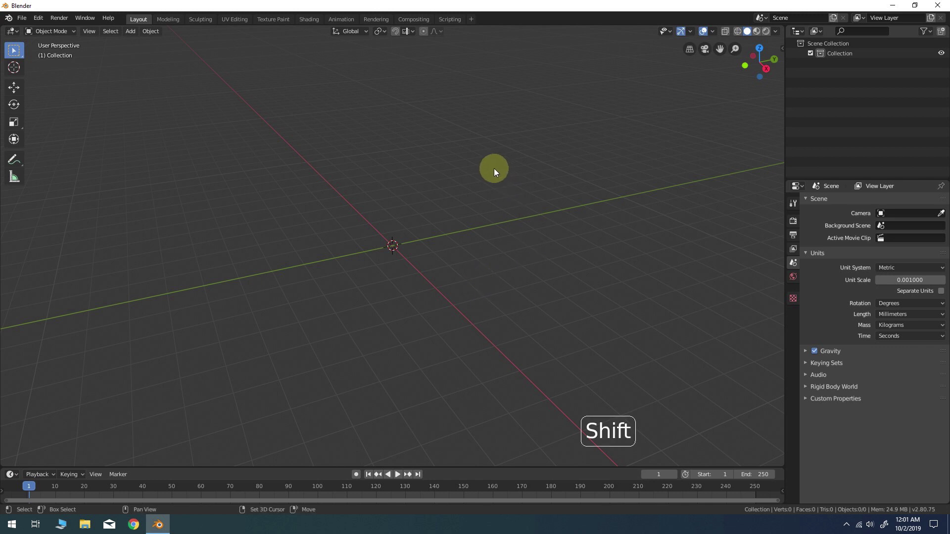
Step: Add an icosphere at the origin with 1 subdivision and 20 mm radius
key(shift+a)
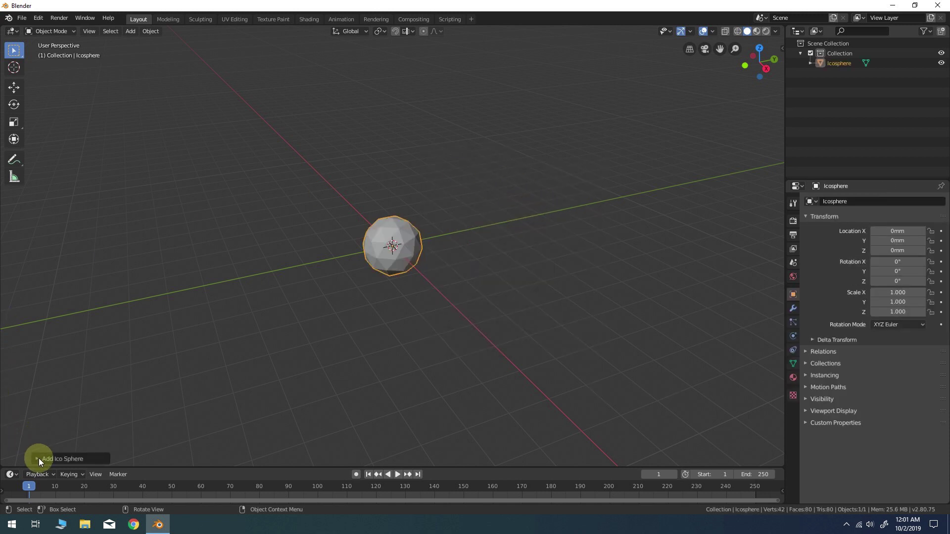
click(43, 463)
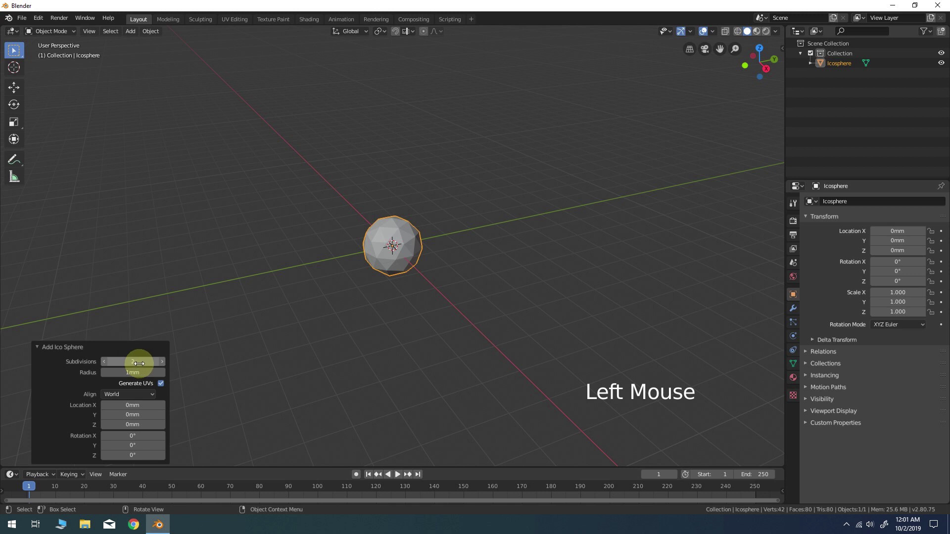
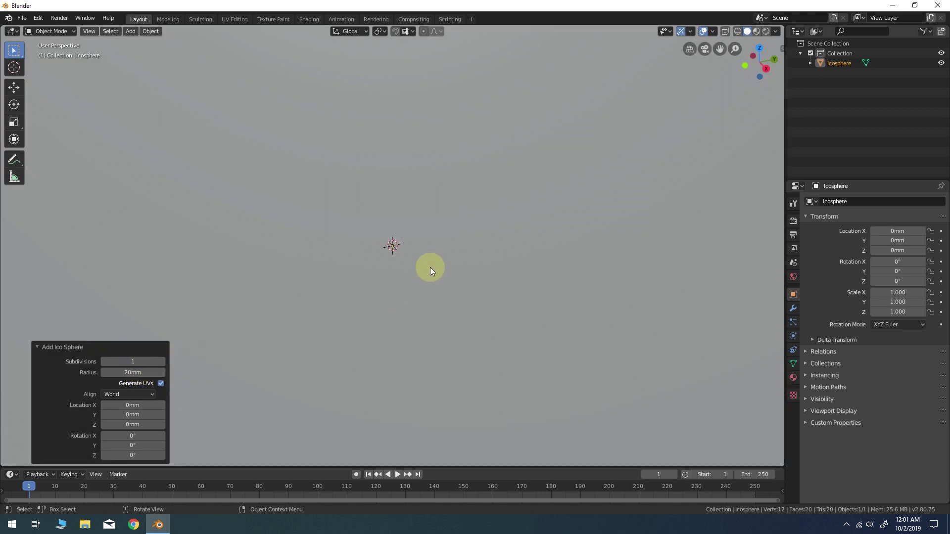
scroll(down, 3)
Step: Edge-split the icosahedron in Edit Mode so its 20 faces become separate triangles
middle_click(476, 309)
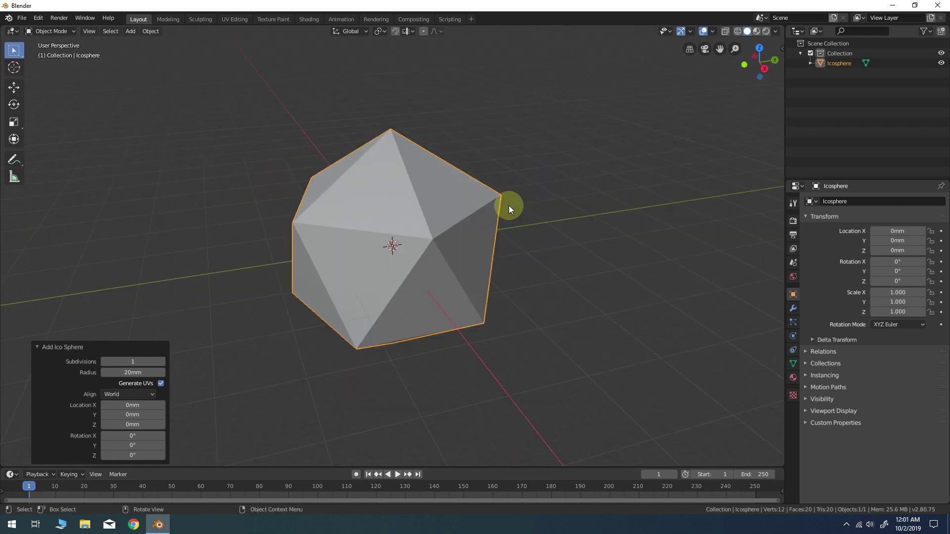
key(Tab)
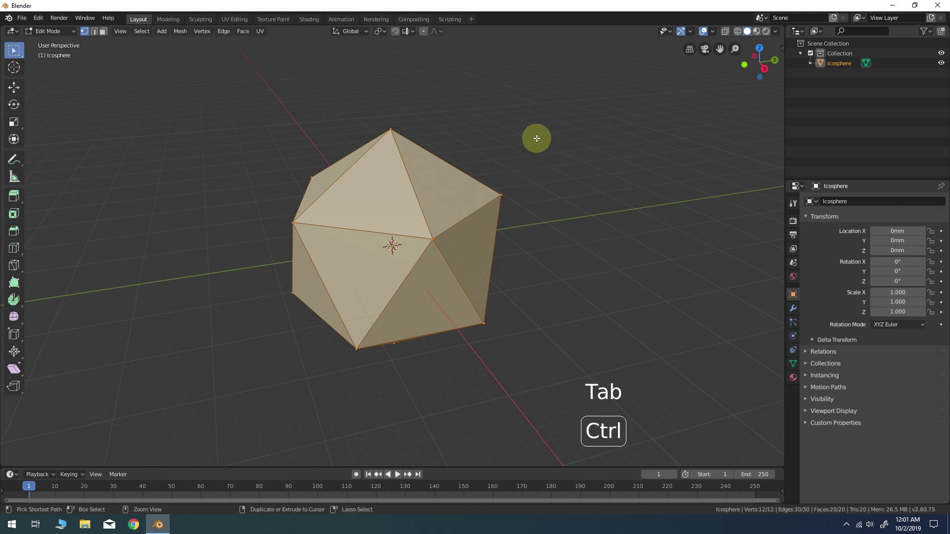
key(ctrl+e)
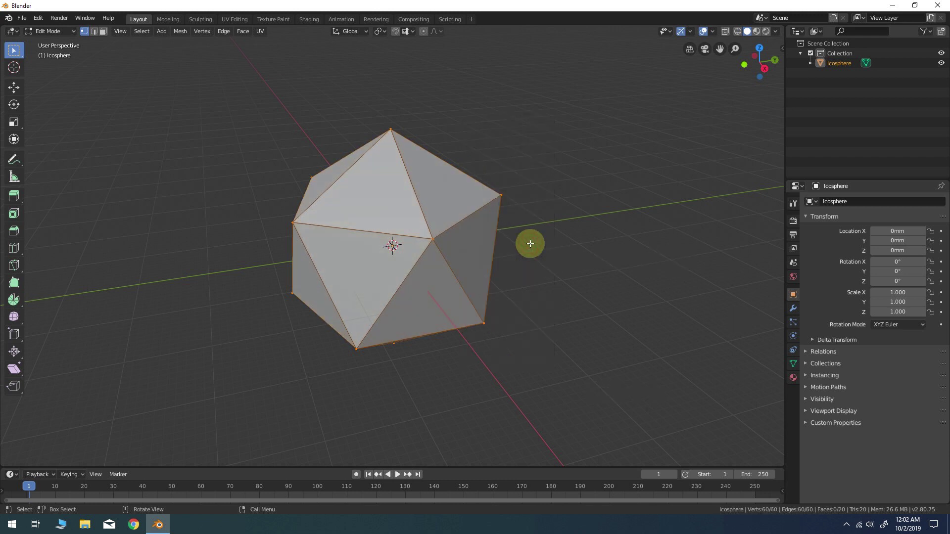
key(3)
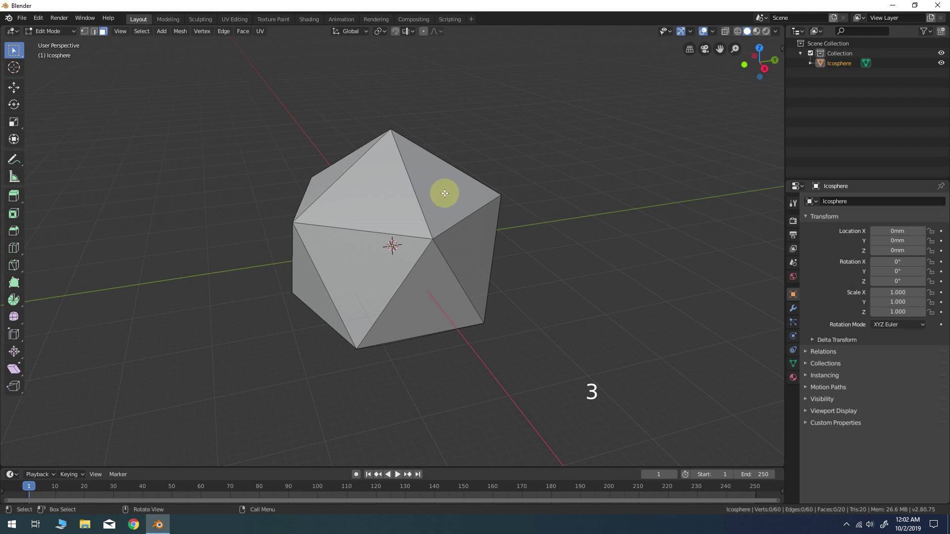
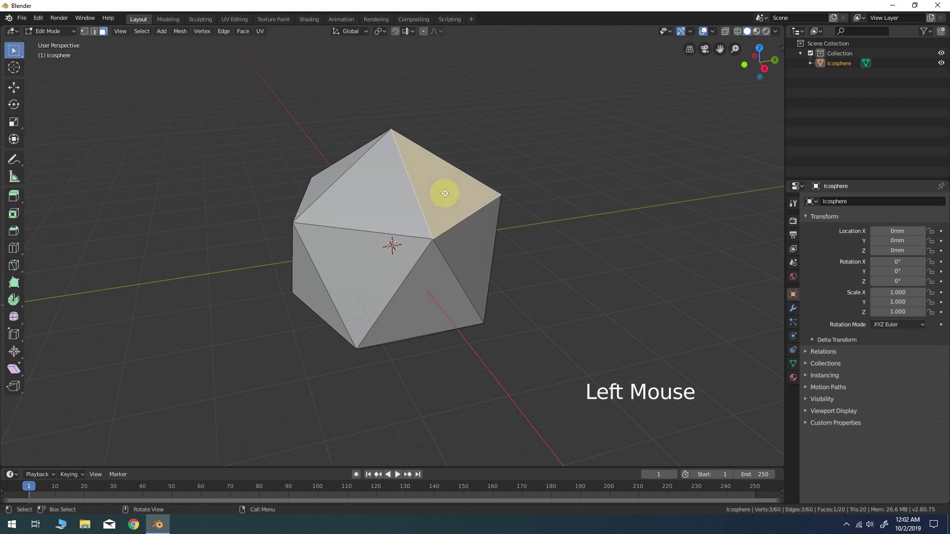
Step: Test-move one face to confirm it is independent, then undo the move
key(g)
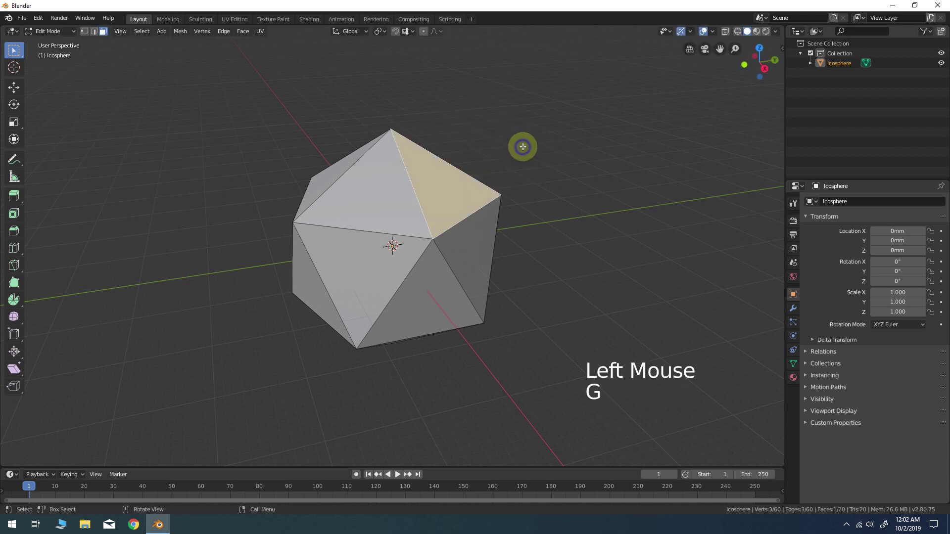
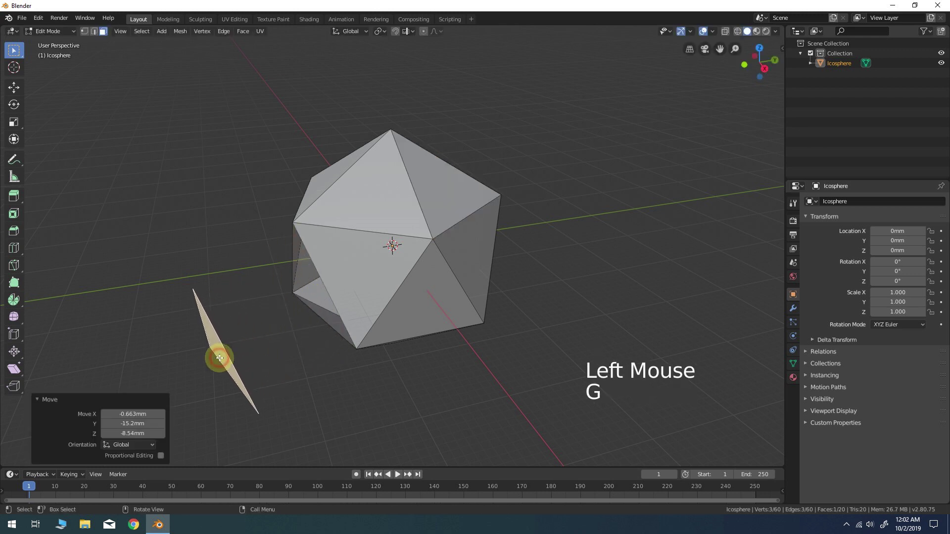
key(ctrl+z)
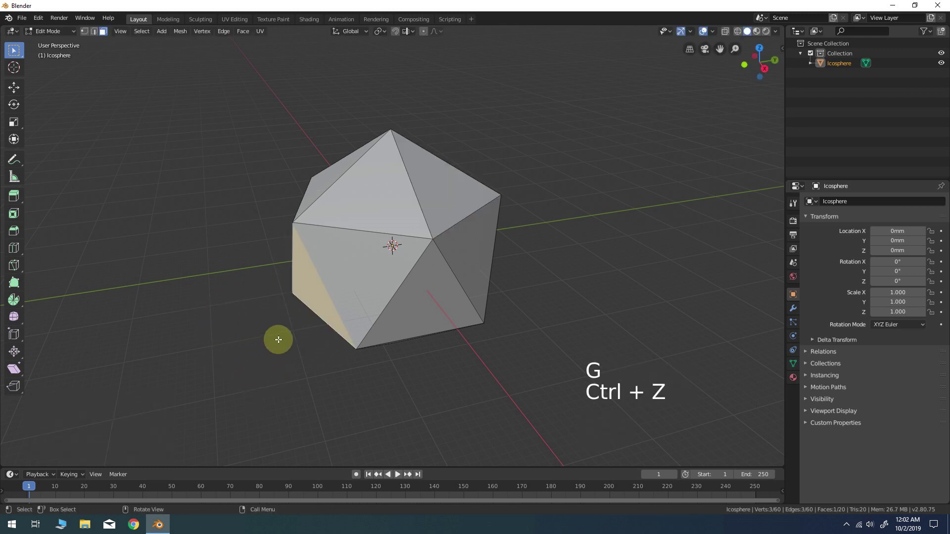
middle_click(310, 336)
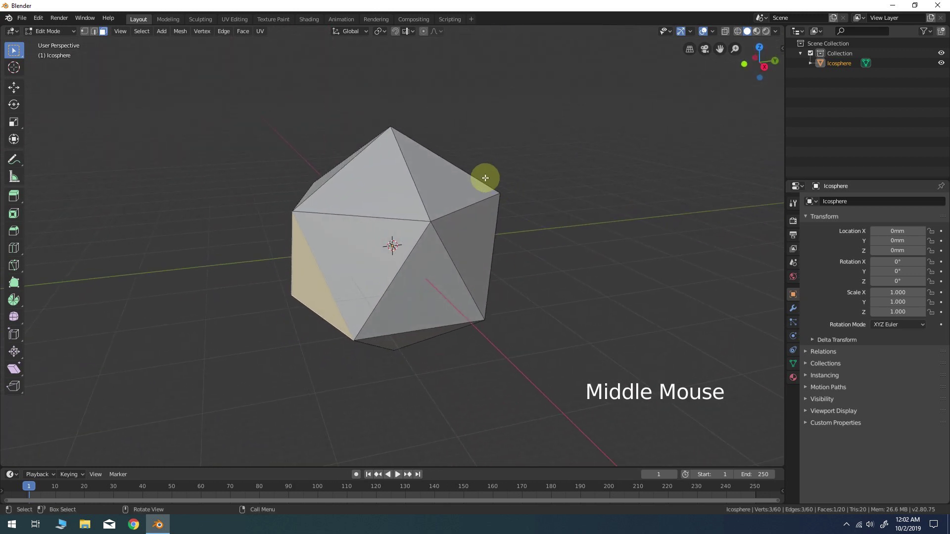
Step: Rotate all faces 22° around their own normals using Normal orientation and individual origins
key(a)
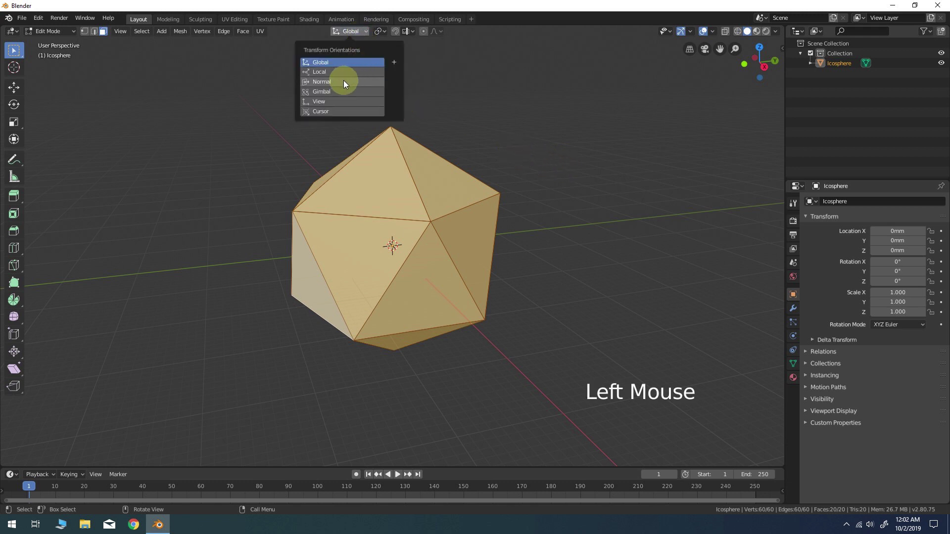
click(345, 83)
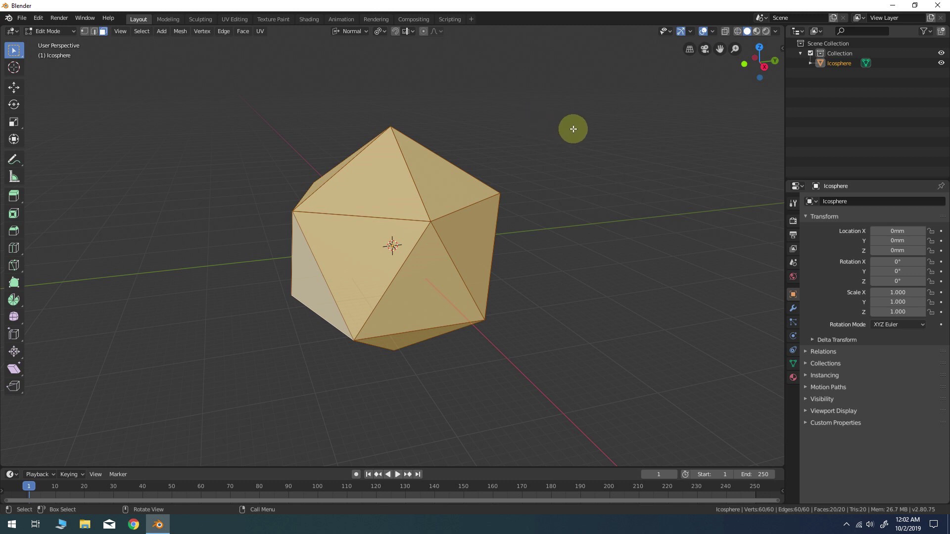
key(r)
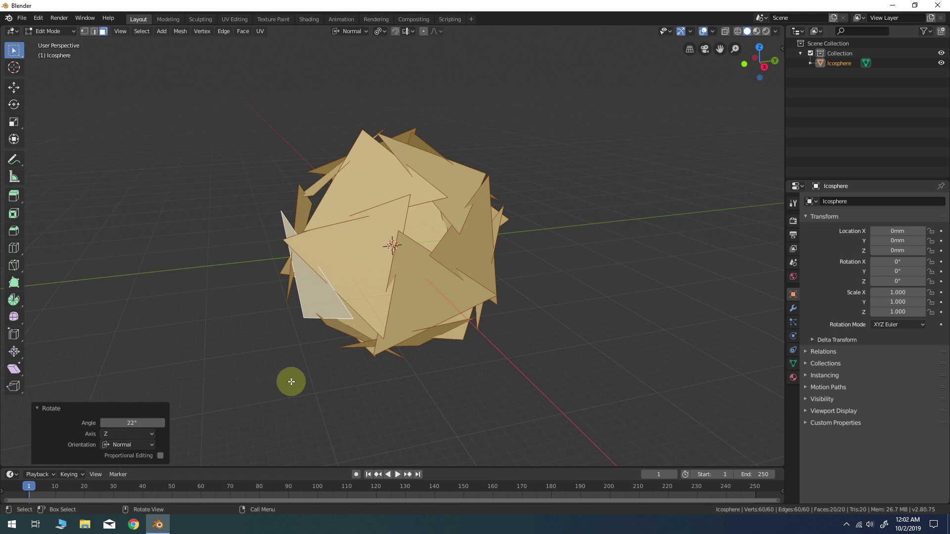
middle_click(482, 262)
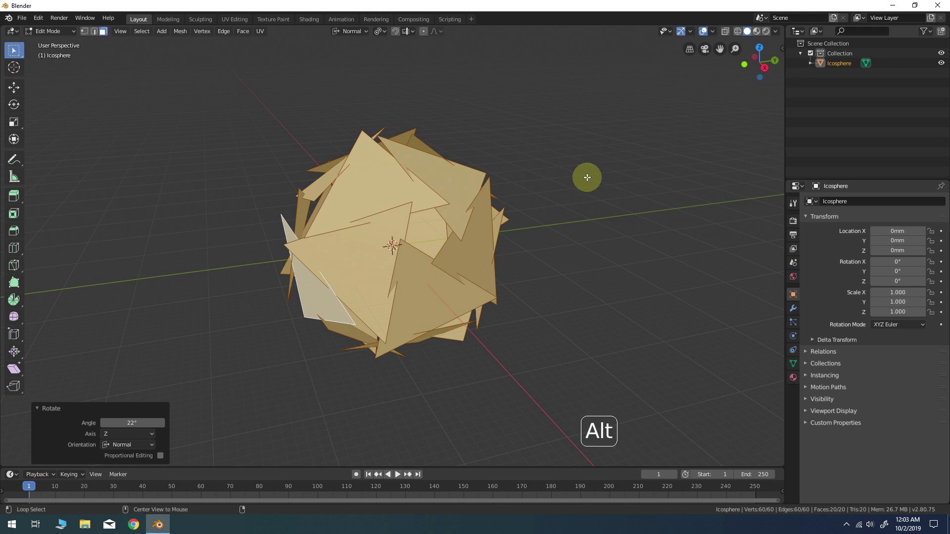
Step: Shrink/Fatten the triangles outward by 11.6 mm along their normals
key(alt+s)
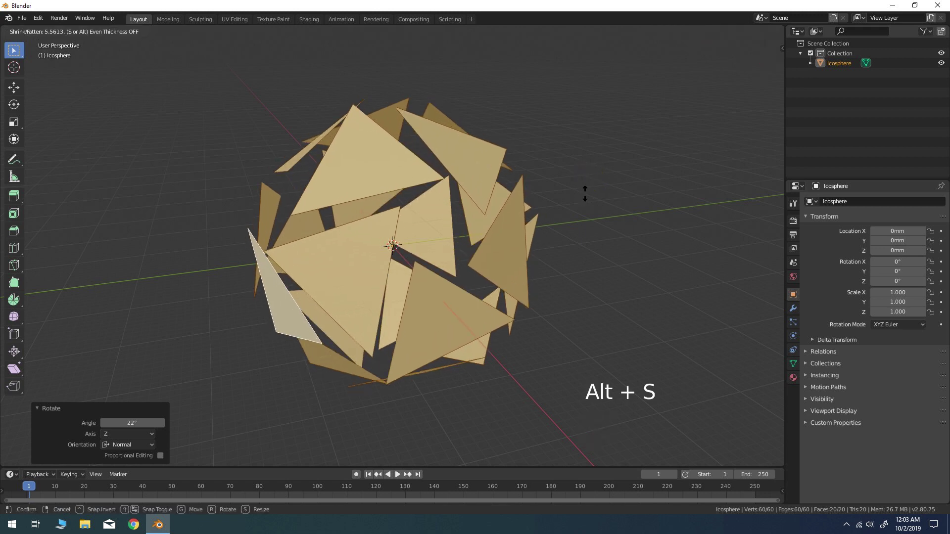
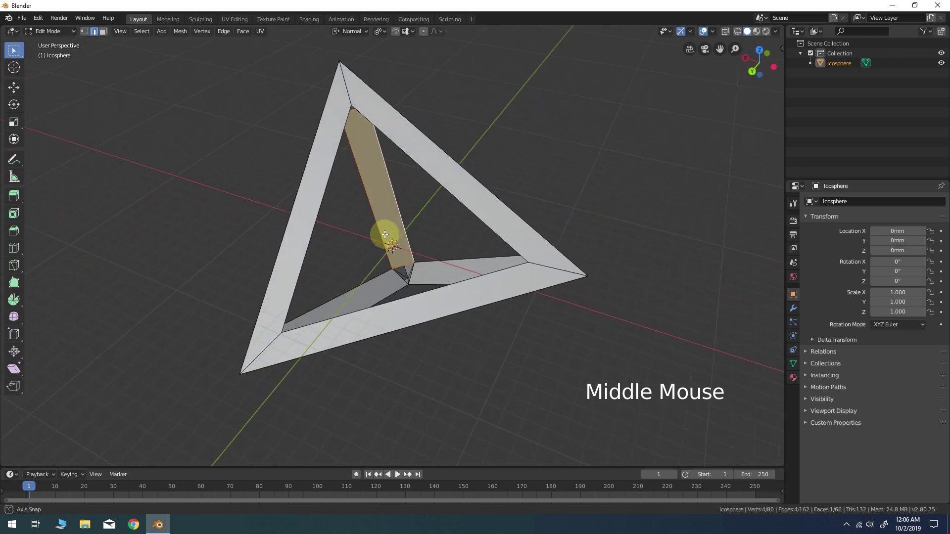
Step: Select the frame's open non-manifold edges and fill the hole where the strips meet
click(203, 110)
click(148, 36)
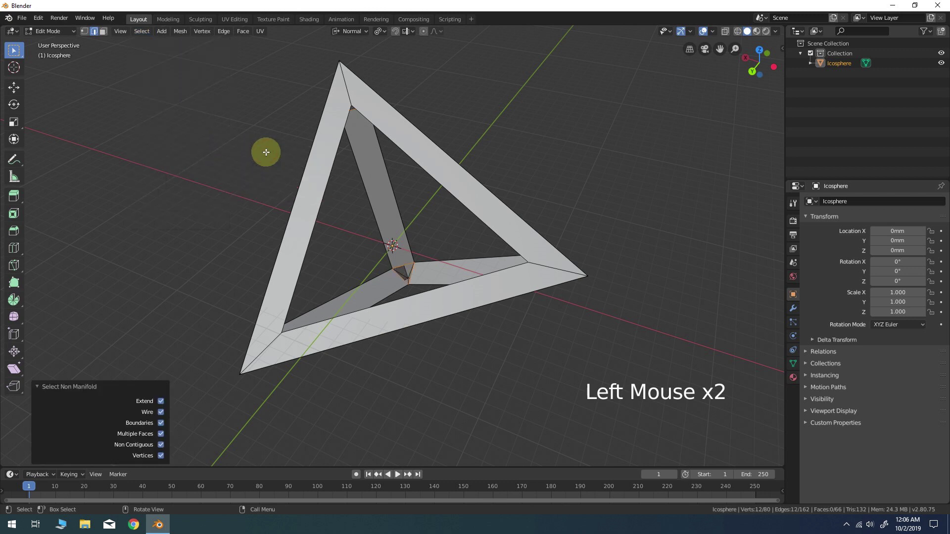
key(f)
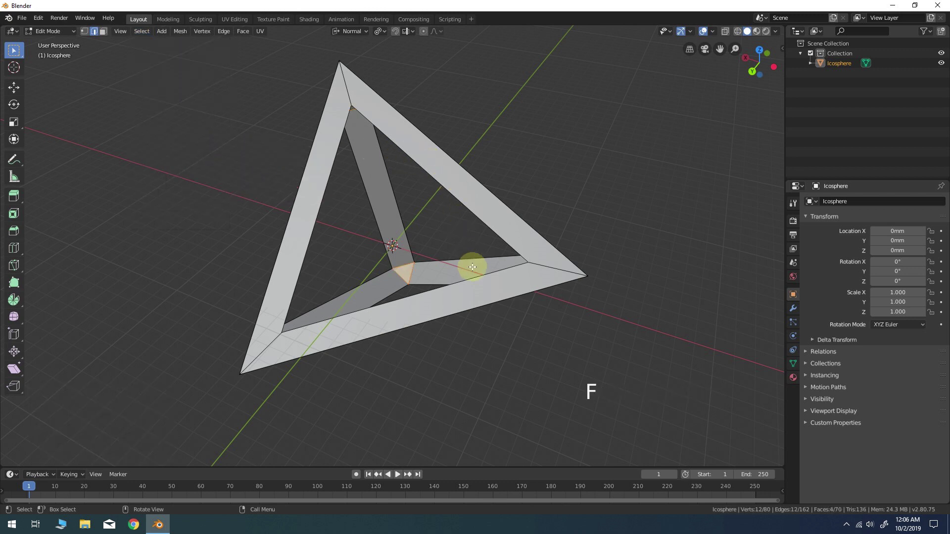
middle_click(453, 259)
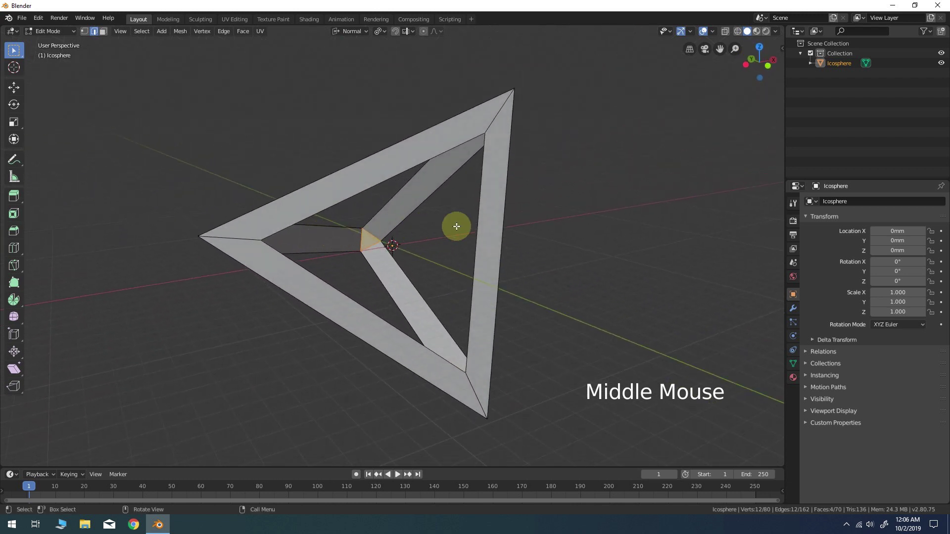
Step: Mark the whole frame's edges as Freestyle, unhide all frames and inspect them
key(a)
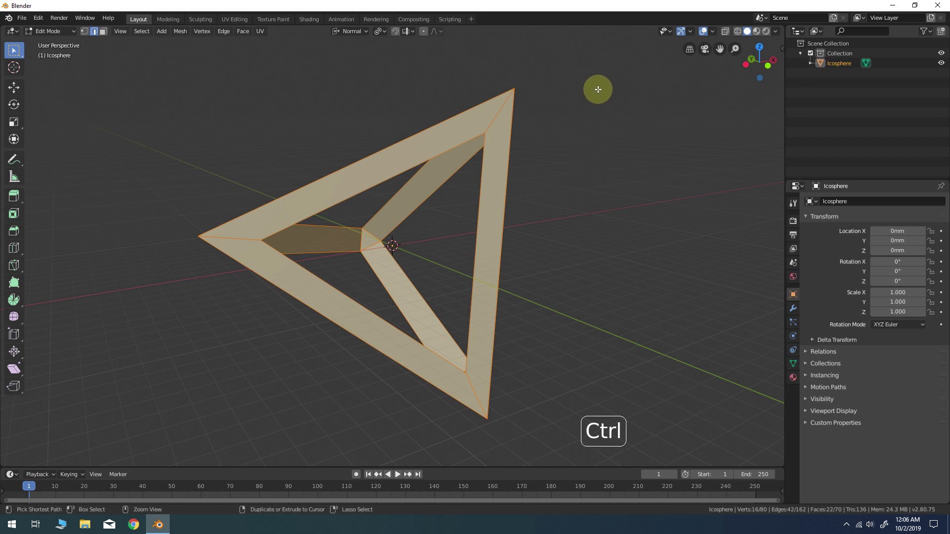
key(ctrl+e)
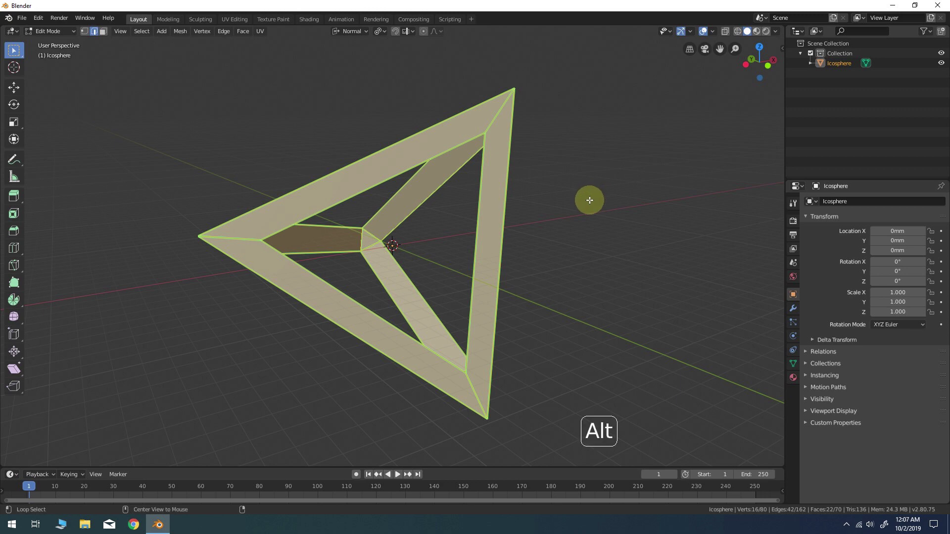
key(alt+h)
click(625, 162)
middle_click(623, 162)
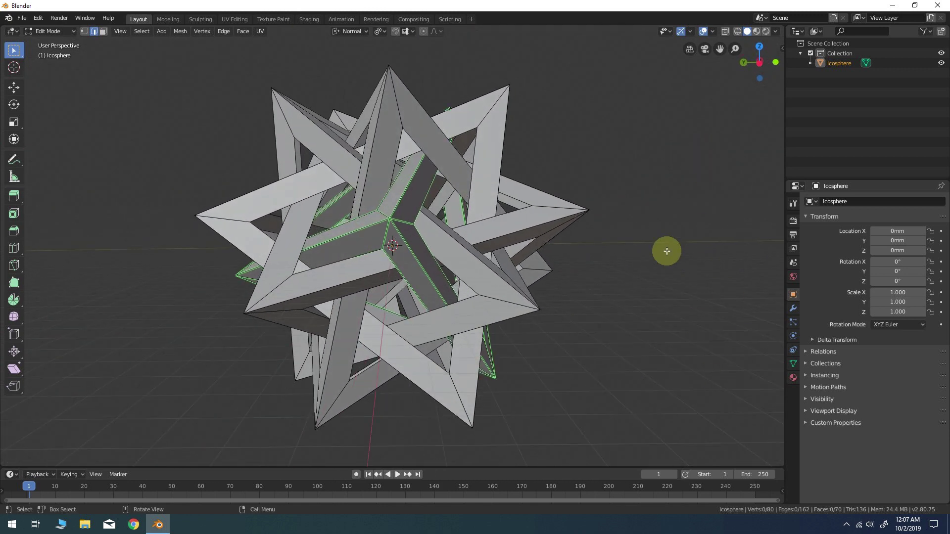
middle_click(530, 117)
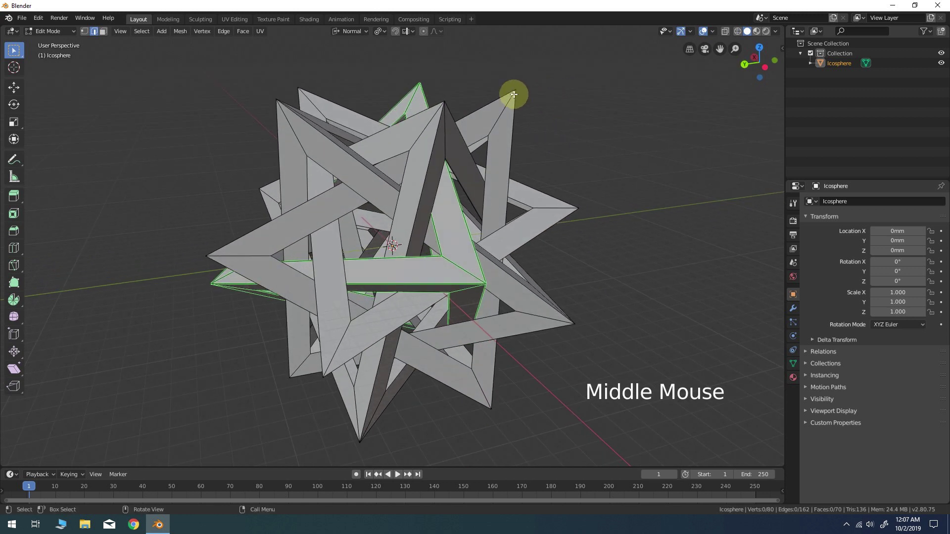
Step: Isolate the next tetrahedron frame and fill its missing faces between inner edges
key(l)
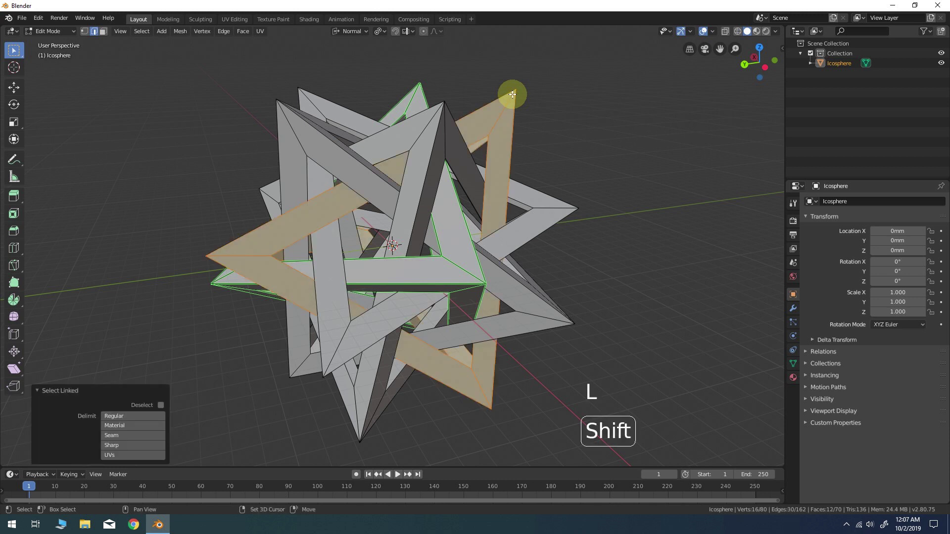
key(shift+h)
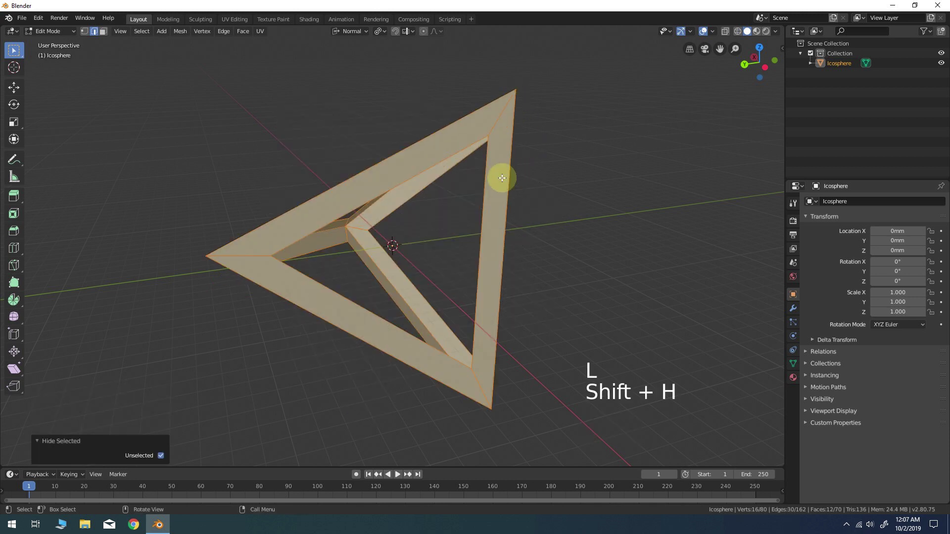
middle_click(496, 179)
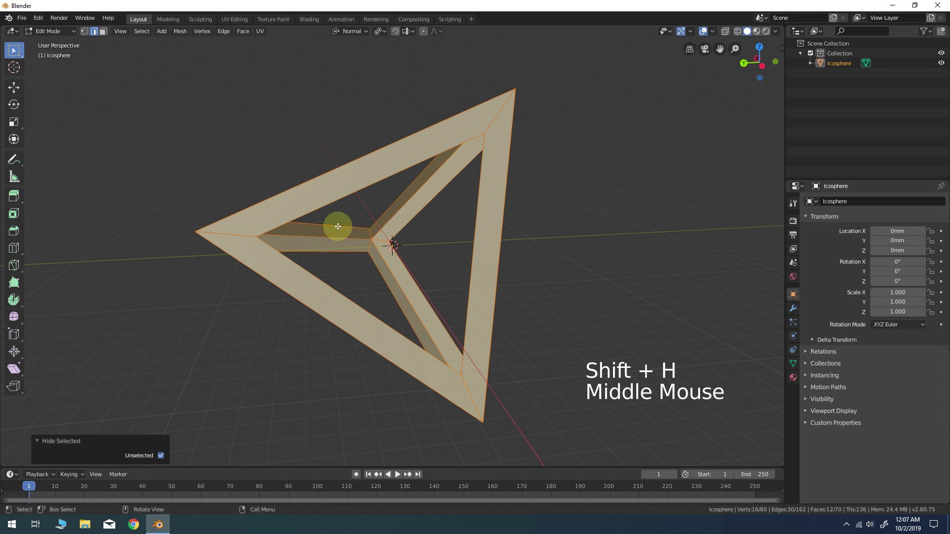
click(339, 225)
click(338, 246)
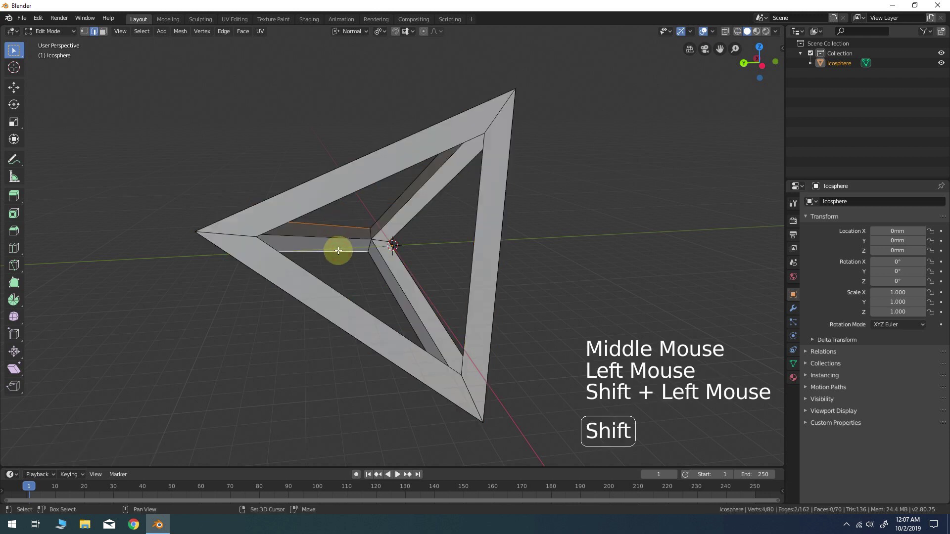
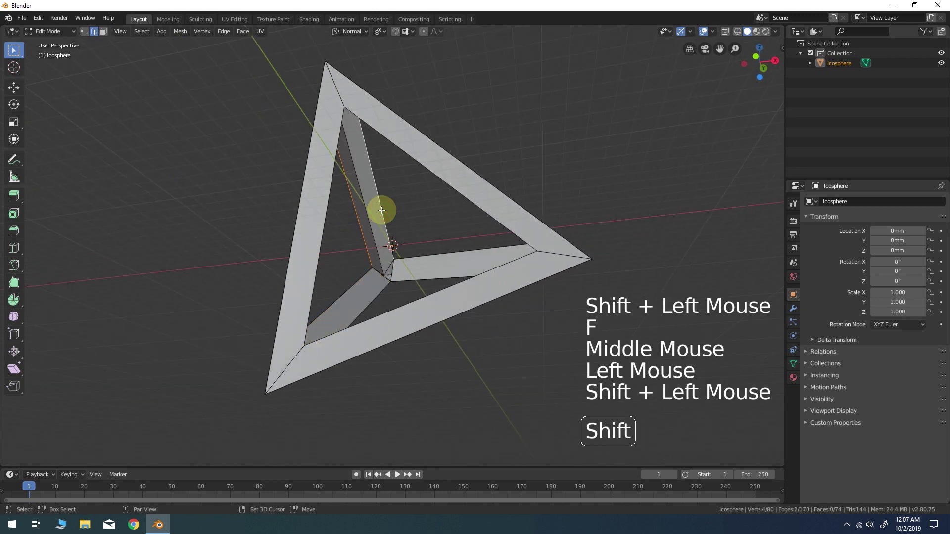
key(f)
middle_click(397, 211)
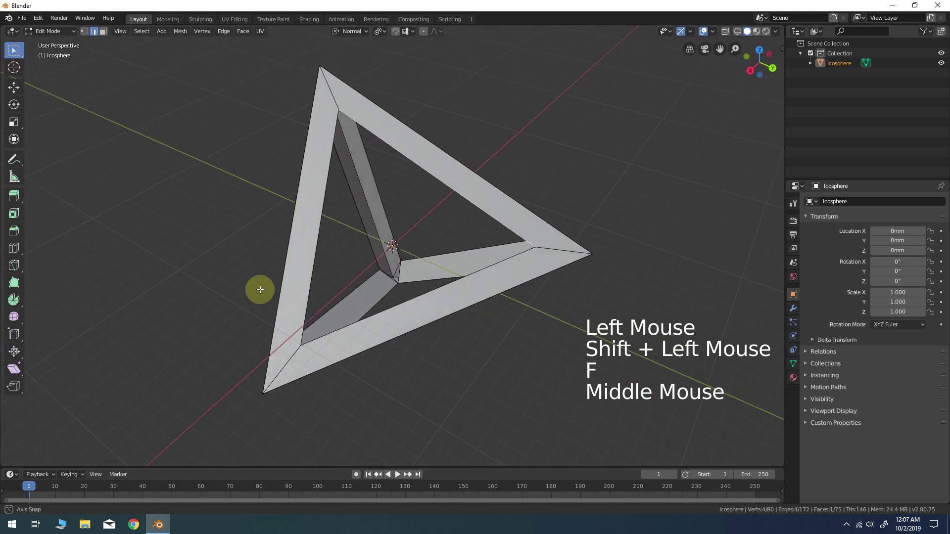
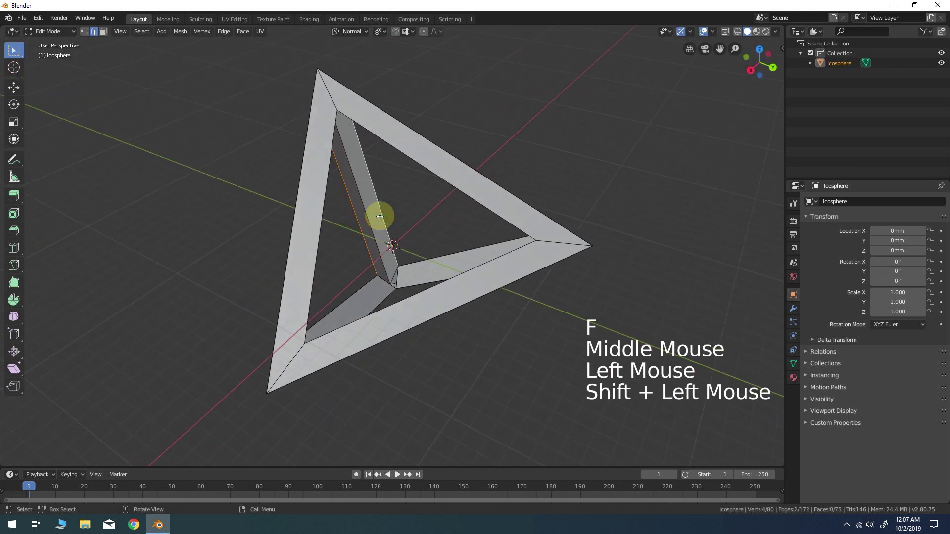
key(f)
middle_click(420, 229)
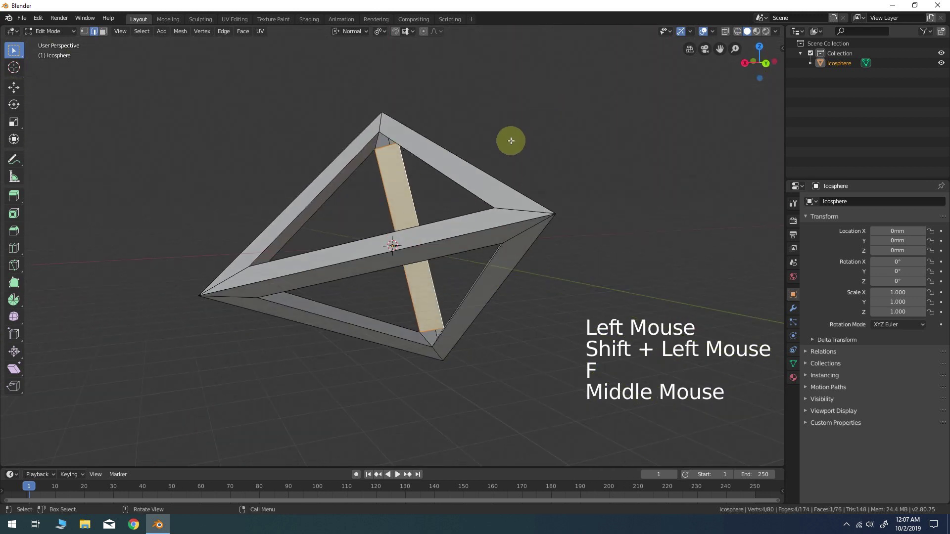
Step: Check the frame for non-manifold geometry and fill any remaining hole
middle_click(486, 147)
click(592, 132)
click(150, 39)
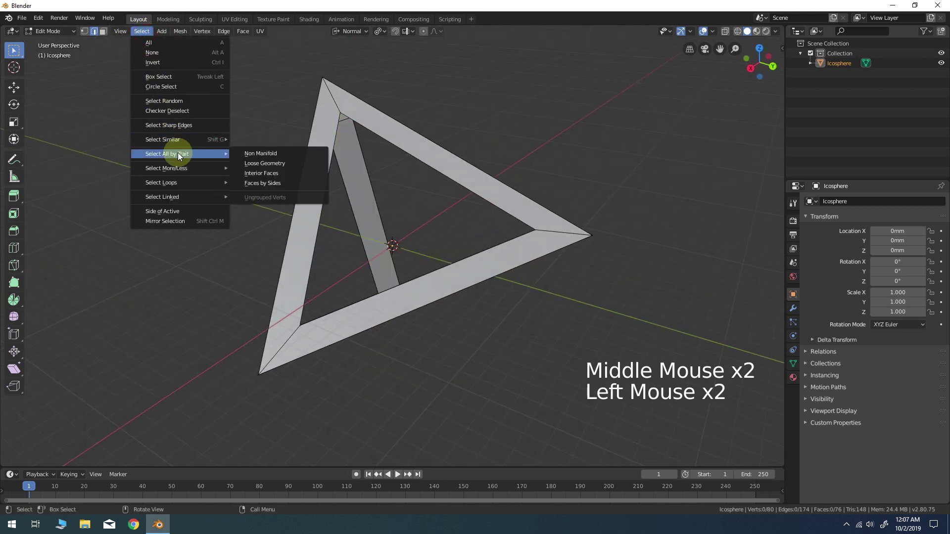
key(f)
middle_click(539, 159)
Step: Mark all the frame's edges as Freestyle and bring back the hidden frames
key(a)
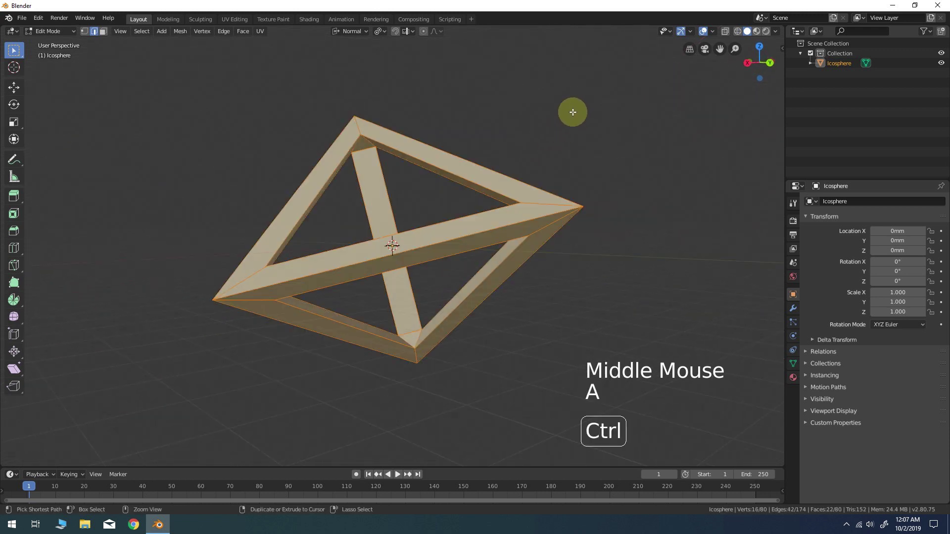
key(ctrl+e)
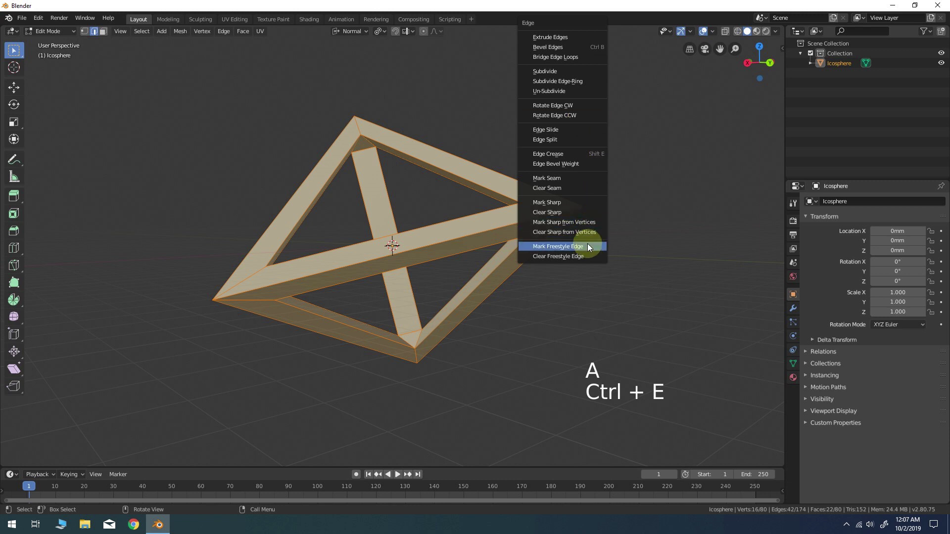
middle_click(541, 148)
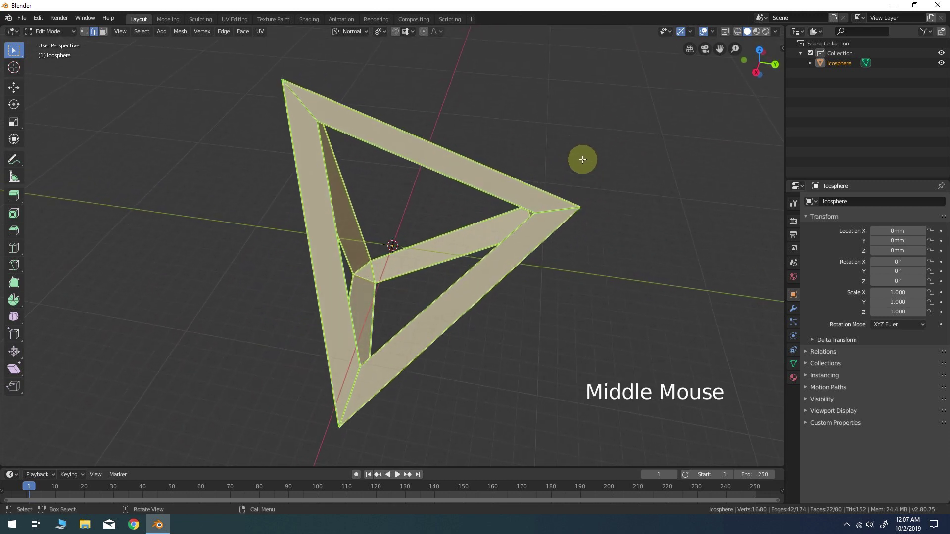
key(alt+h)
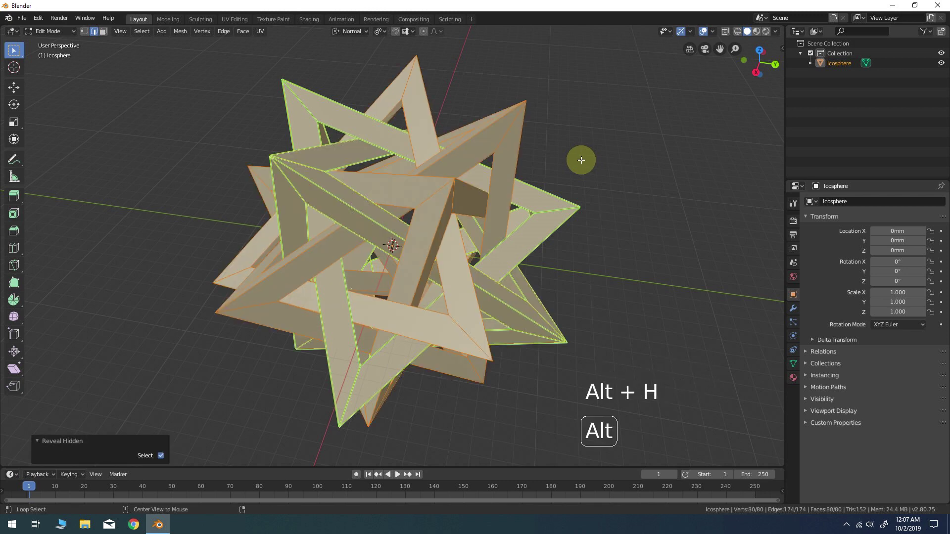
Step: Repair and Freestyle-mark the last unmarked frame, checking all five are outlined
click(596, 153)
middle_click(530, 147)
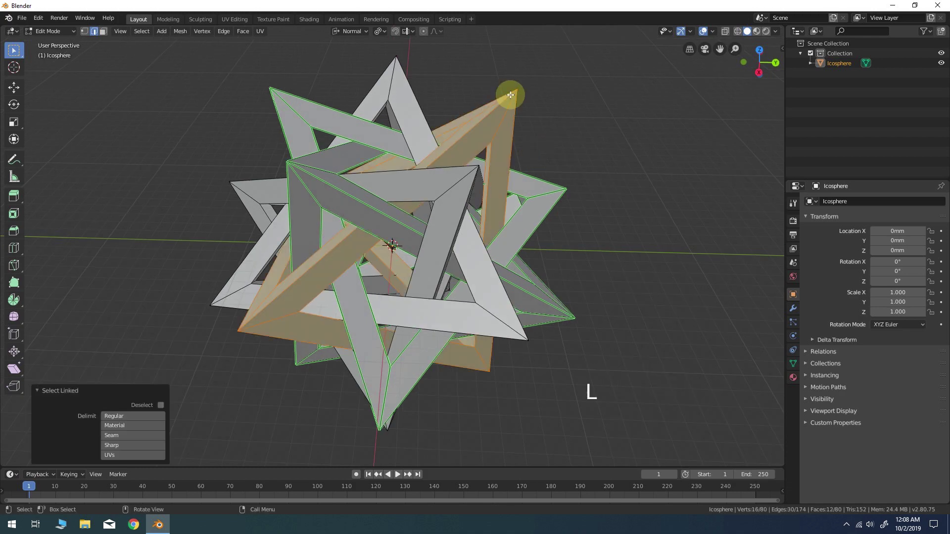
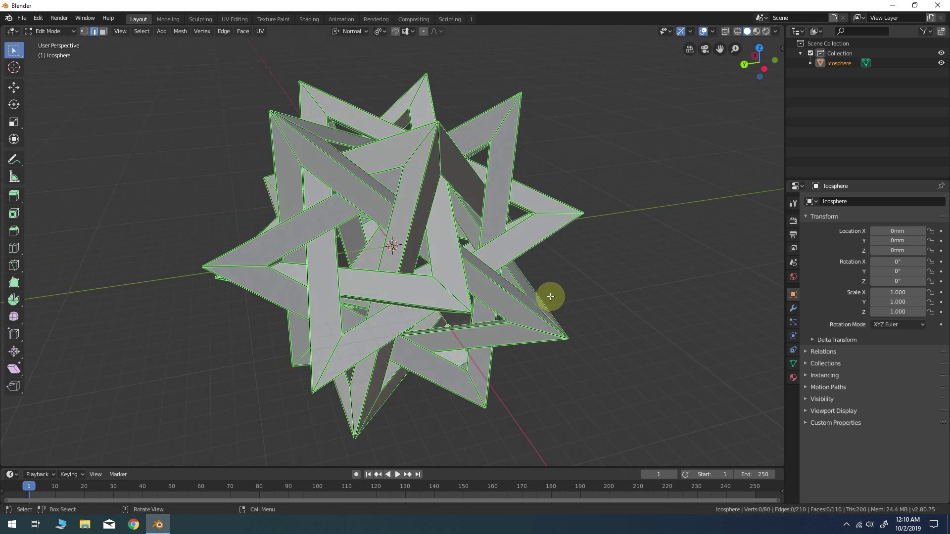
middle_click(551, 292)
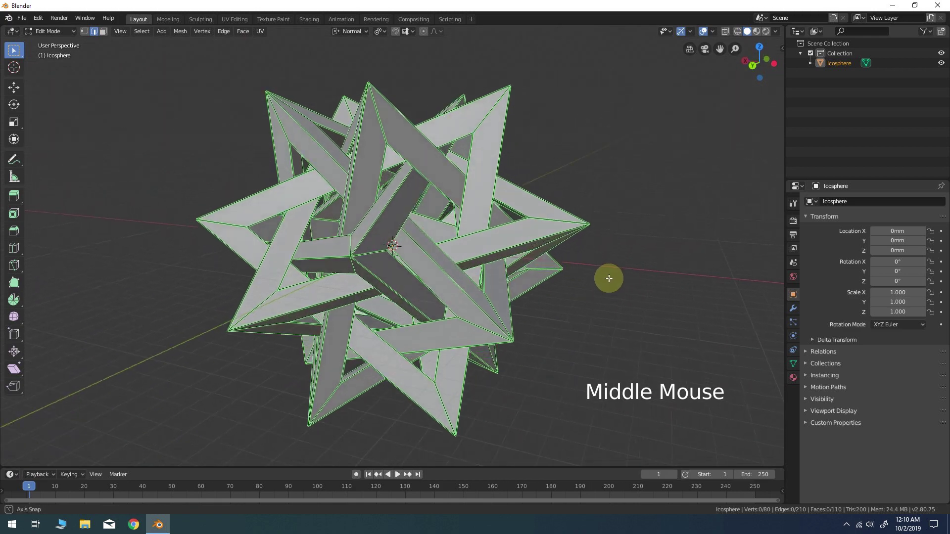
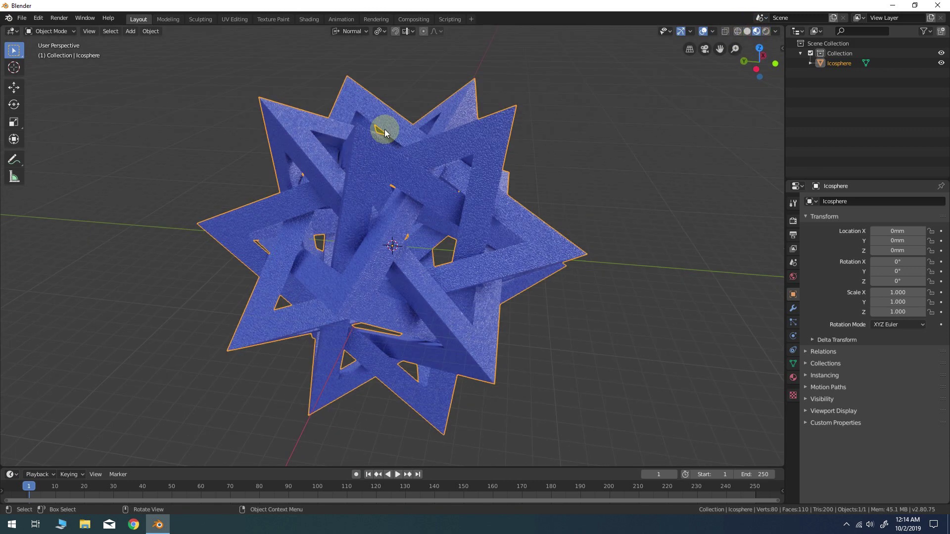
Step: Bevel all edges of the frames at 0.103 mm width with 2 segments
key(Tab)
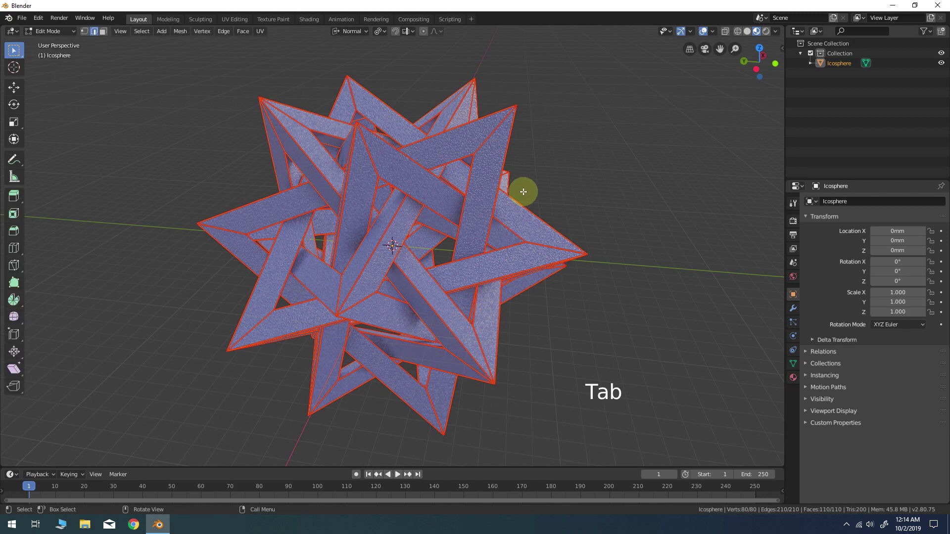
key(a)
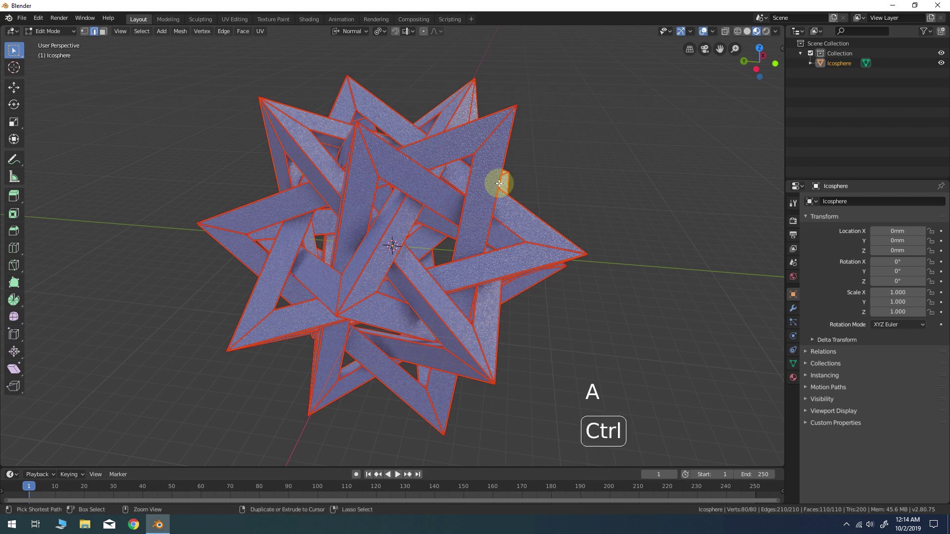
key(ctrl+b)
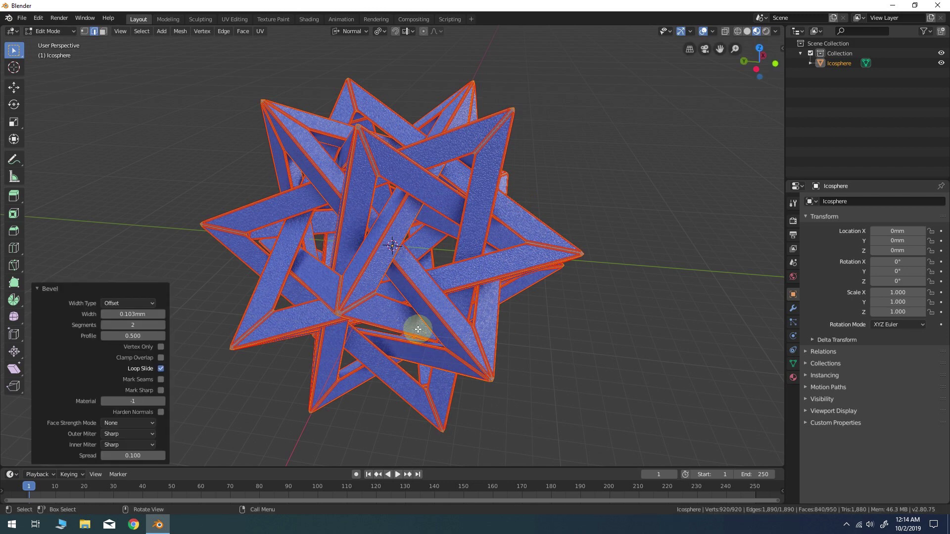
middle_click(414, 327)
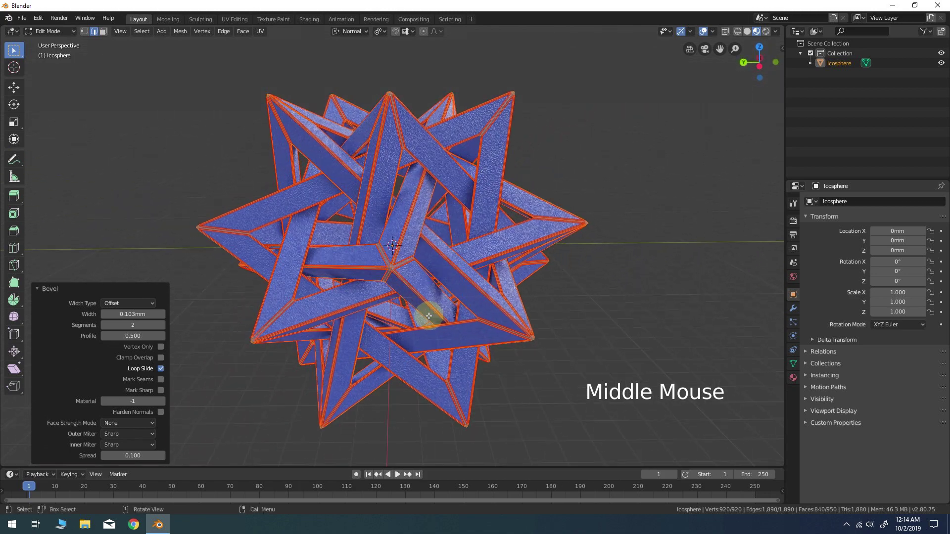
scroll(up, 3)
middle_click(411, 297)
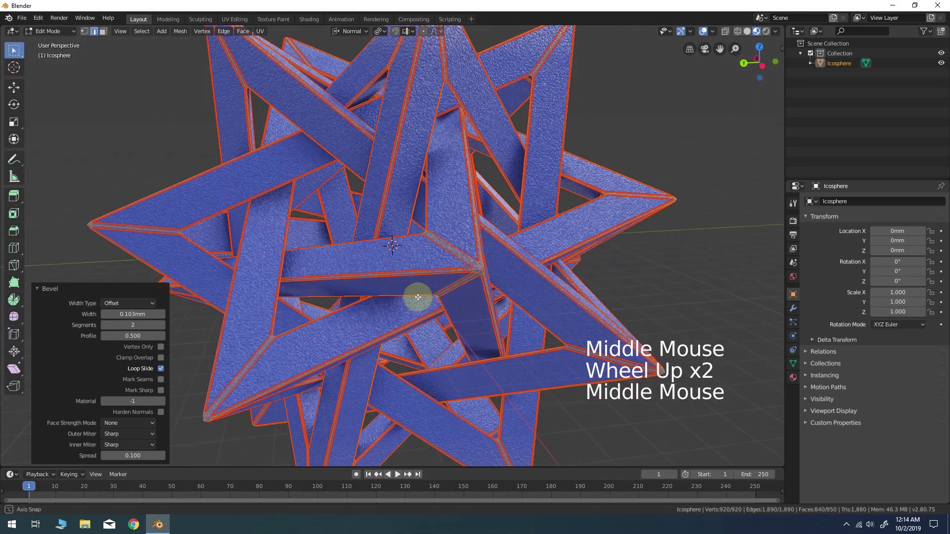
key(Tab)
middle_click(599, 235)
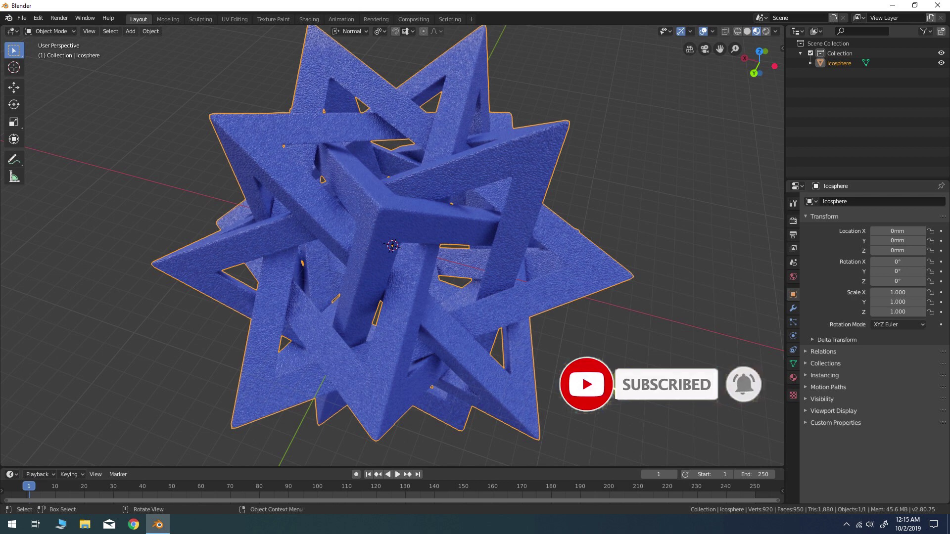
scroll(down, 3)
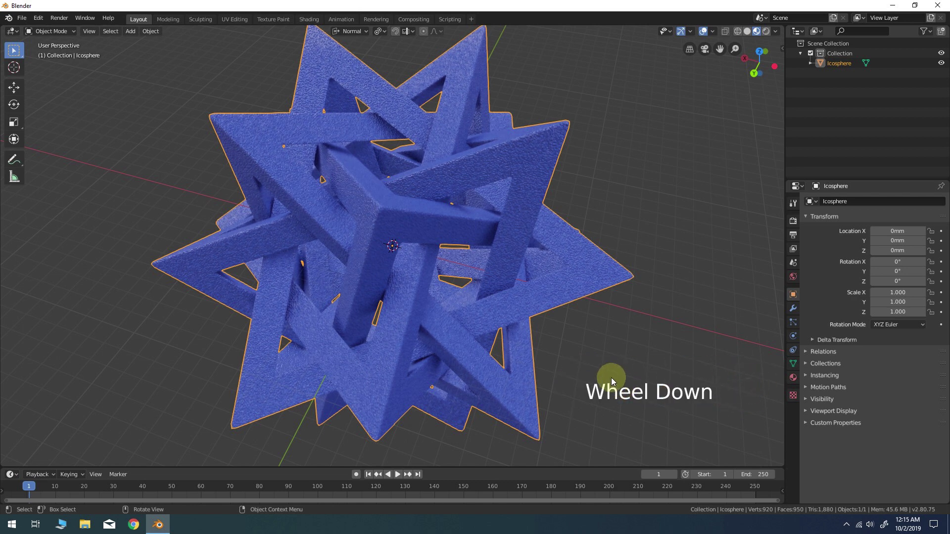